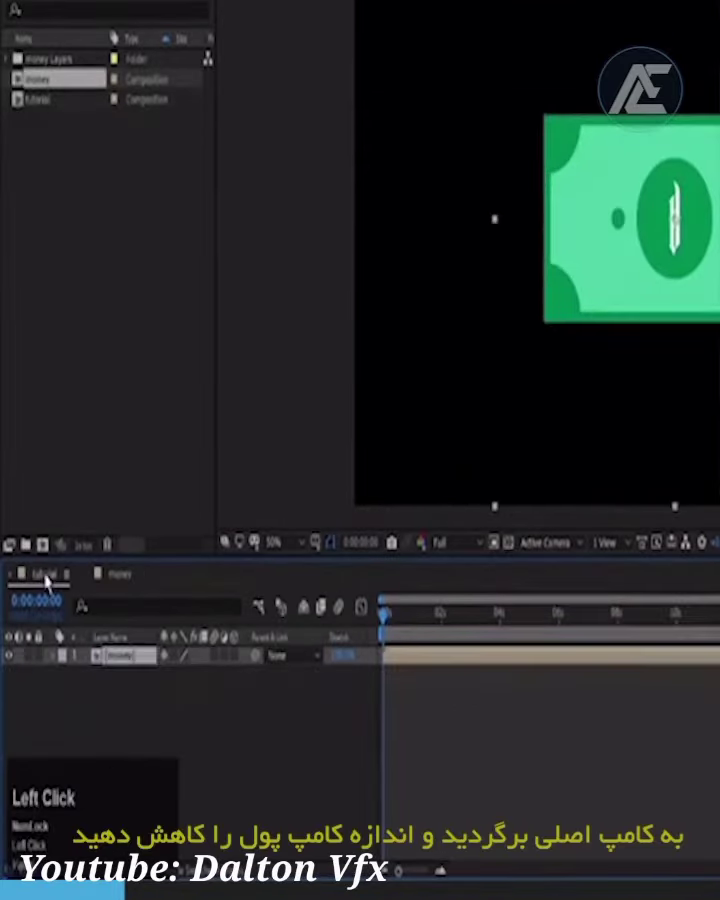
Return to the main Tutorial composition containing the money bill precomp.
{"action": "left_click", "coordinate": [122, 660]}
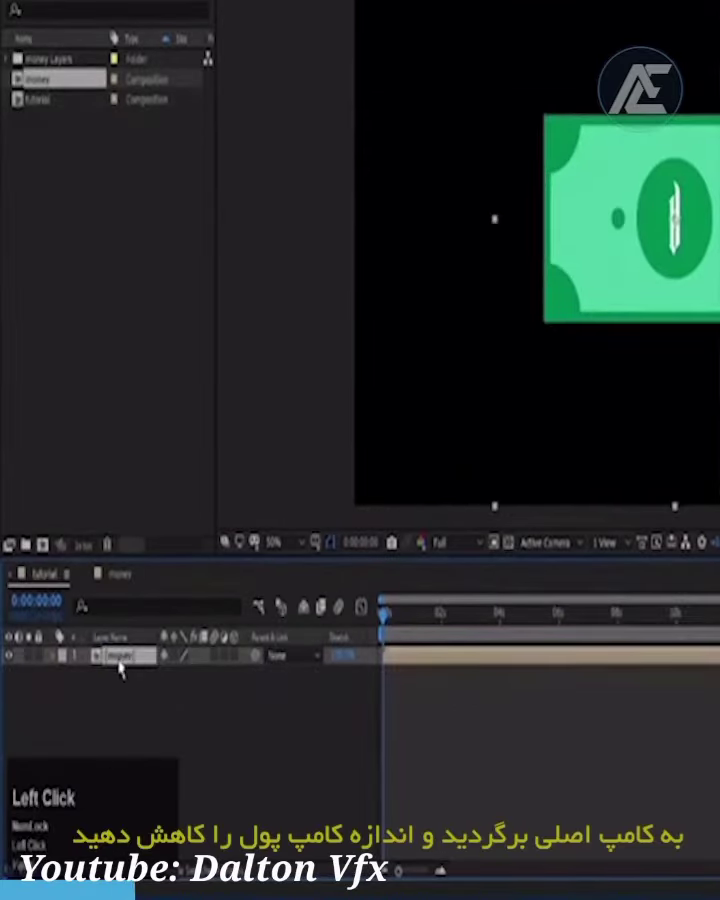
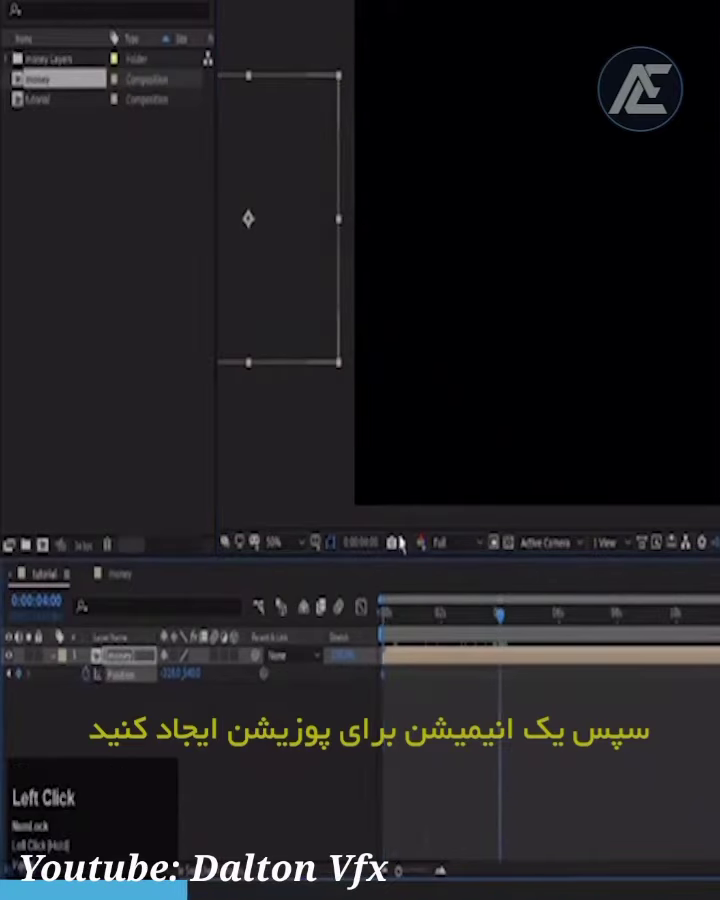
Keyframe Position so the bill sweeps to the right side of the frame.
{"action": "left_click", "coordinate": [440, 612]}
{"action": "key", "text": "Num_Lock"}
{"action": "left_click_drag", "start_coordinate": [463, 613], "coordinate": [222, 166]}
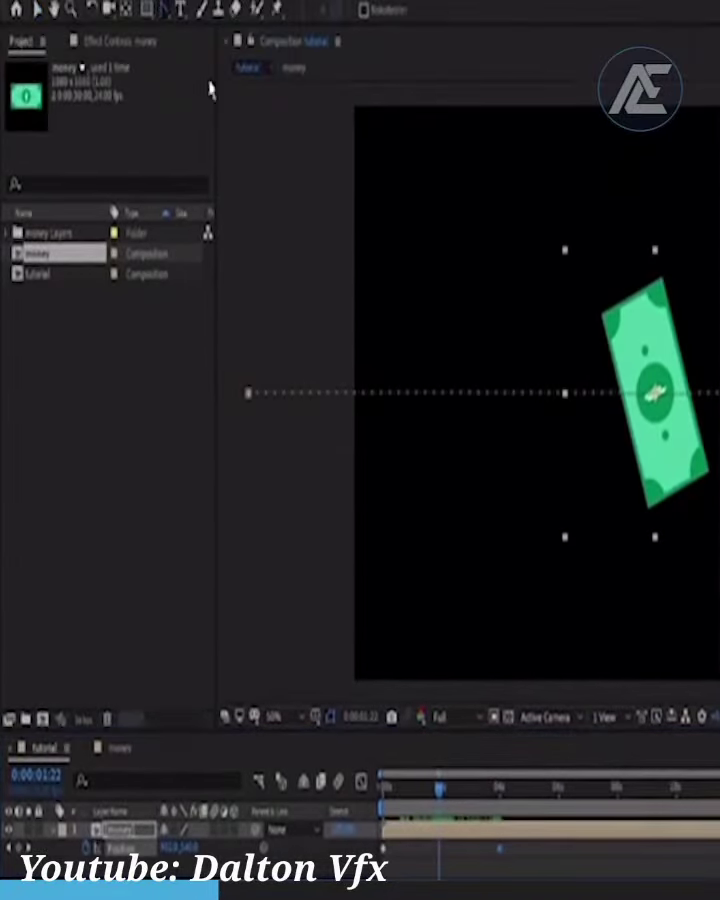